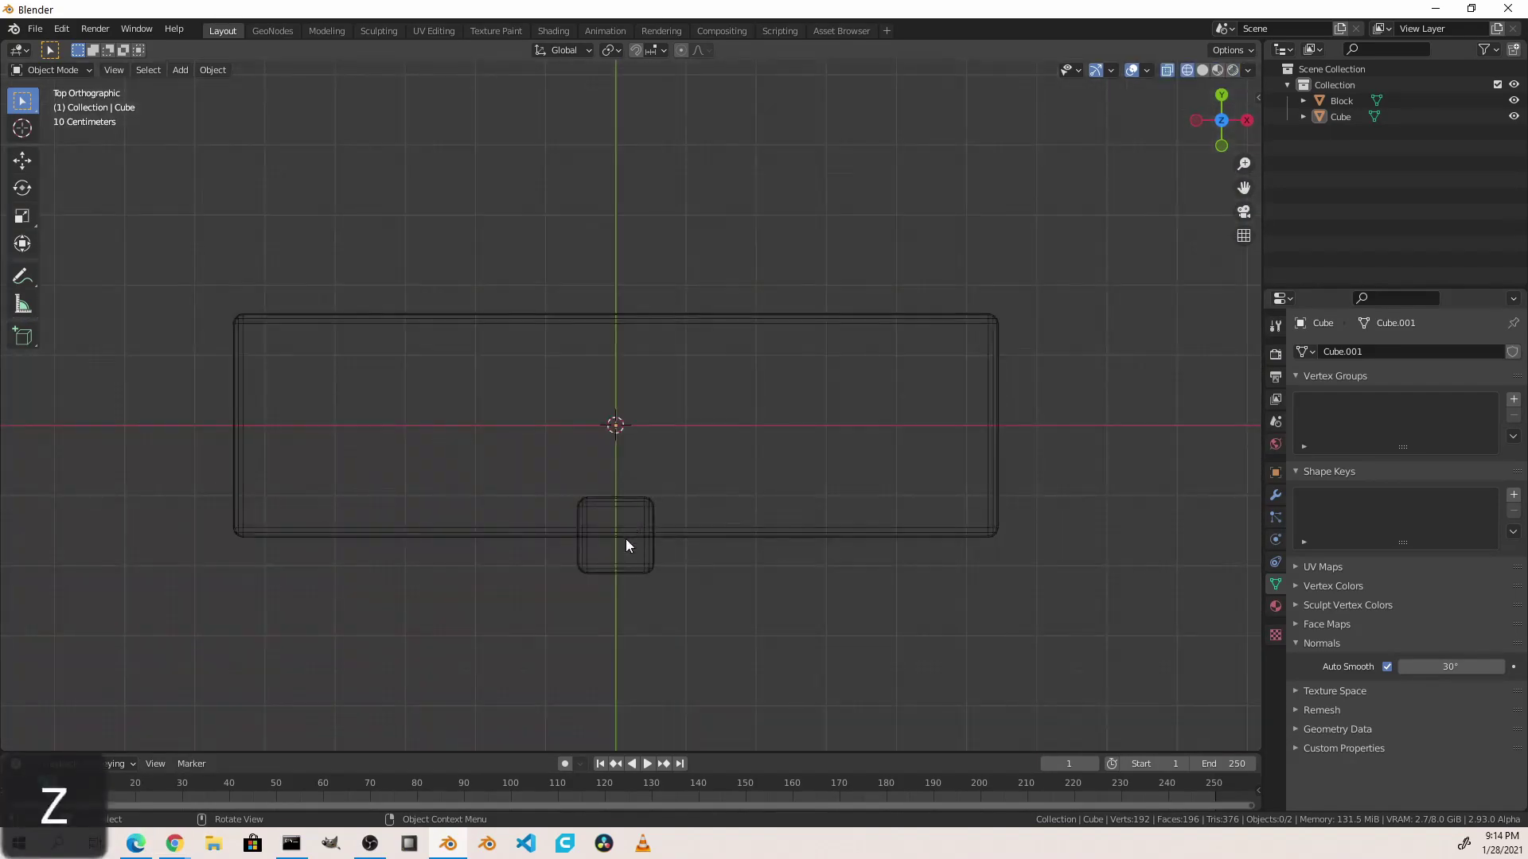
Step: Add a Mesh Boolean node set to Difference, with Group Input as Geometry 1 and the transformed button as Geometry 2
click(662, 555)
click(658, 538)
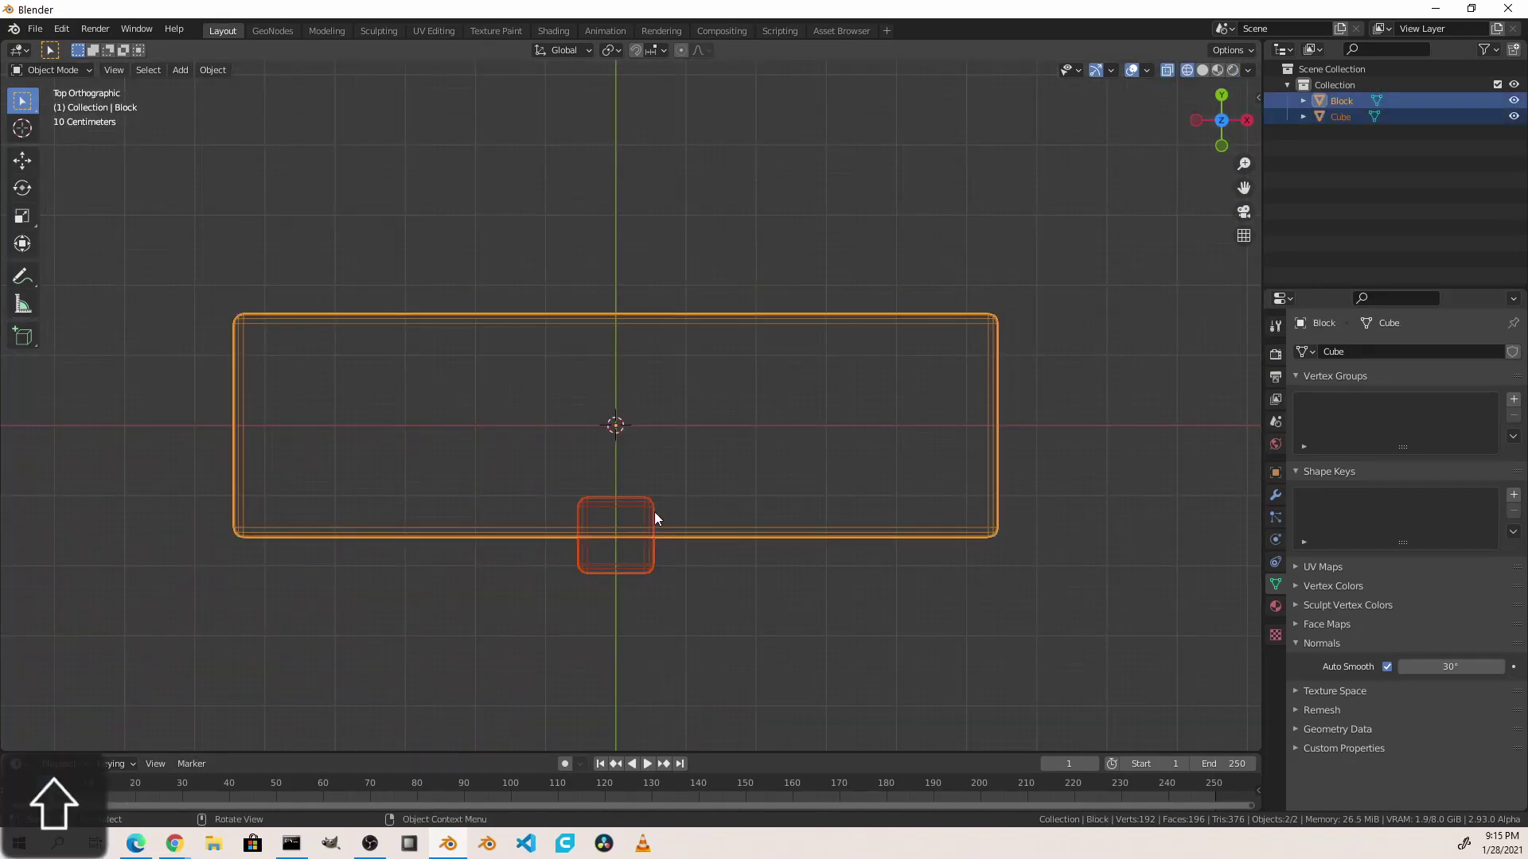
key(ctrl+a)
drag(663, 522, 658, 595)
drag(658, 595, 560, 418)
click(560, 419)
Step: Adjust the button's rotation and show the carved block in solid shading
key(r)
right_click(596, 407)
click(655, 314)
key(r)
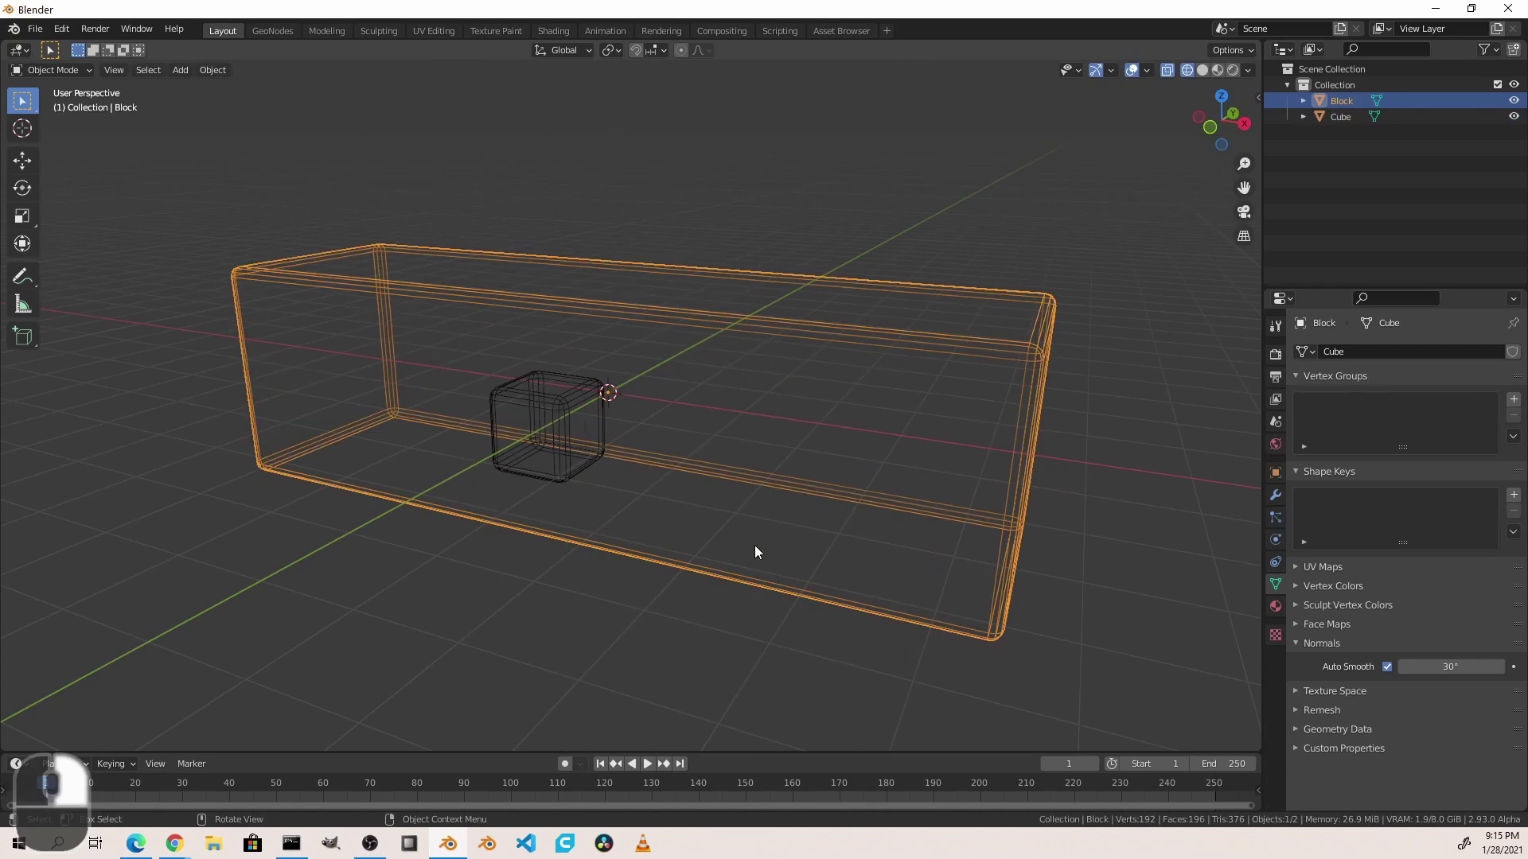
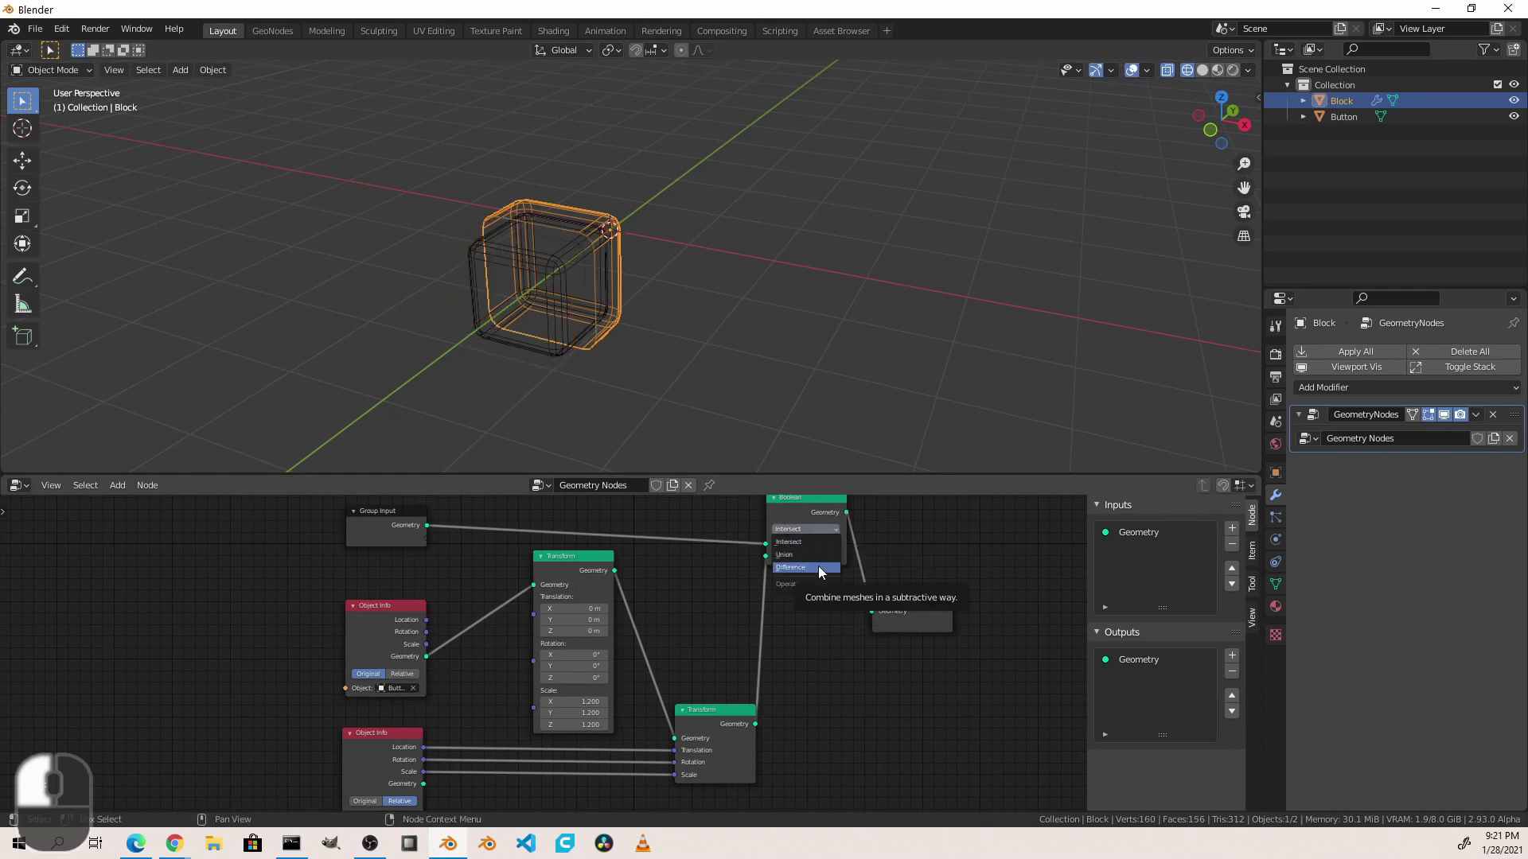
key(z)
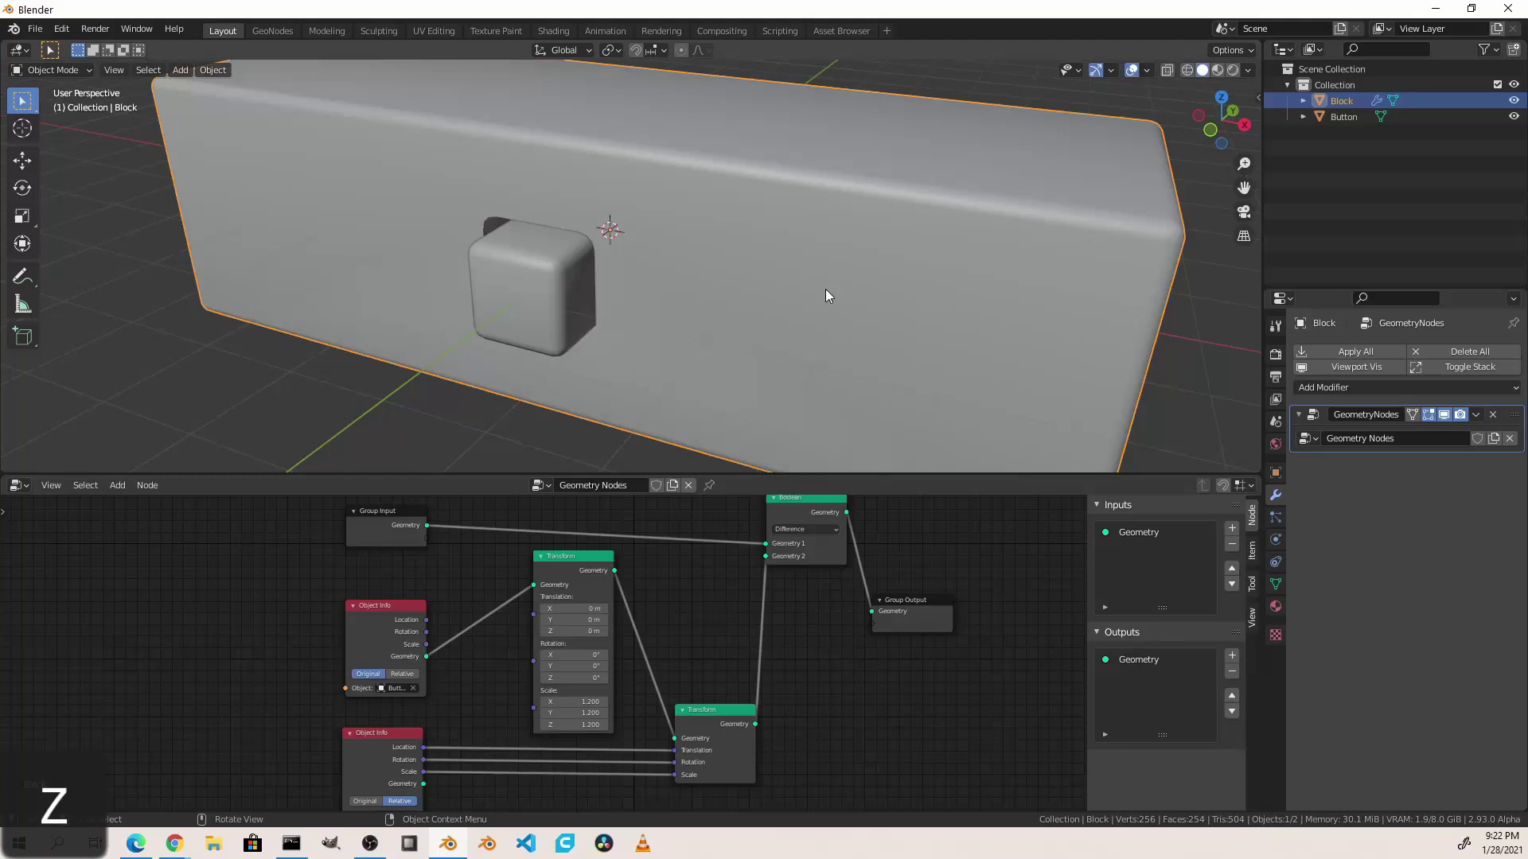
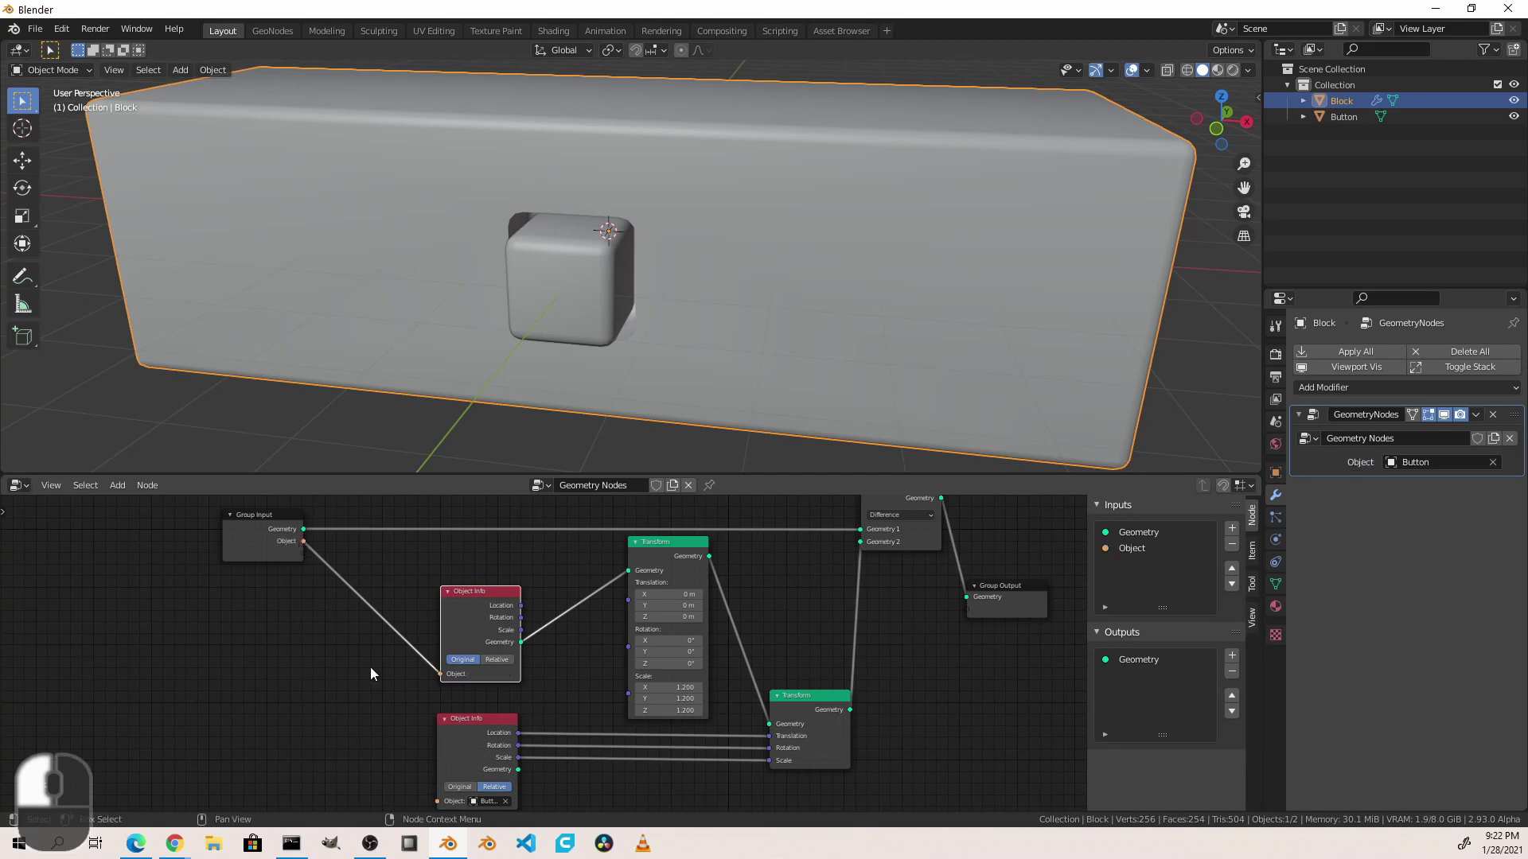
Step: Wire the group's exposed Object input into the second Object Info node
drag(388, 697, 349, 571)
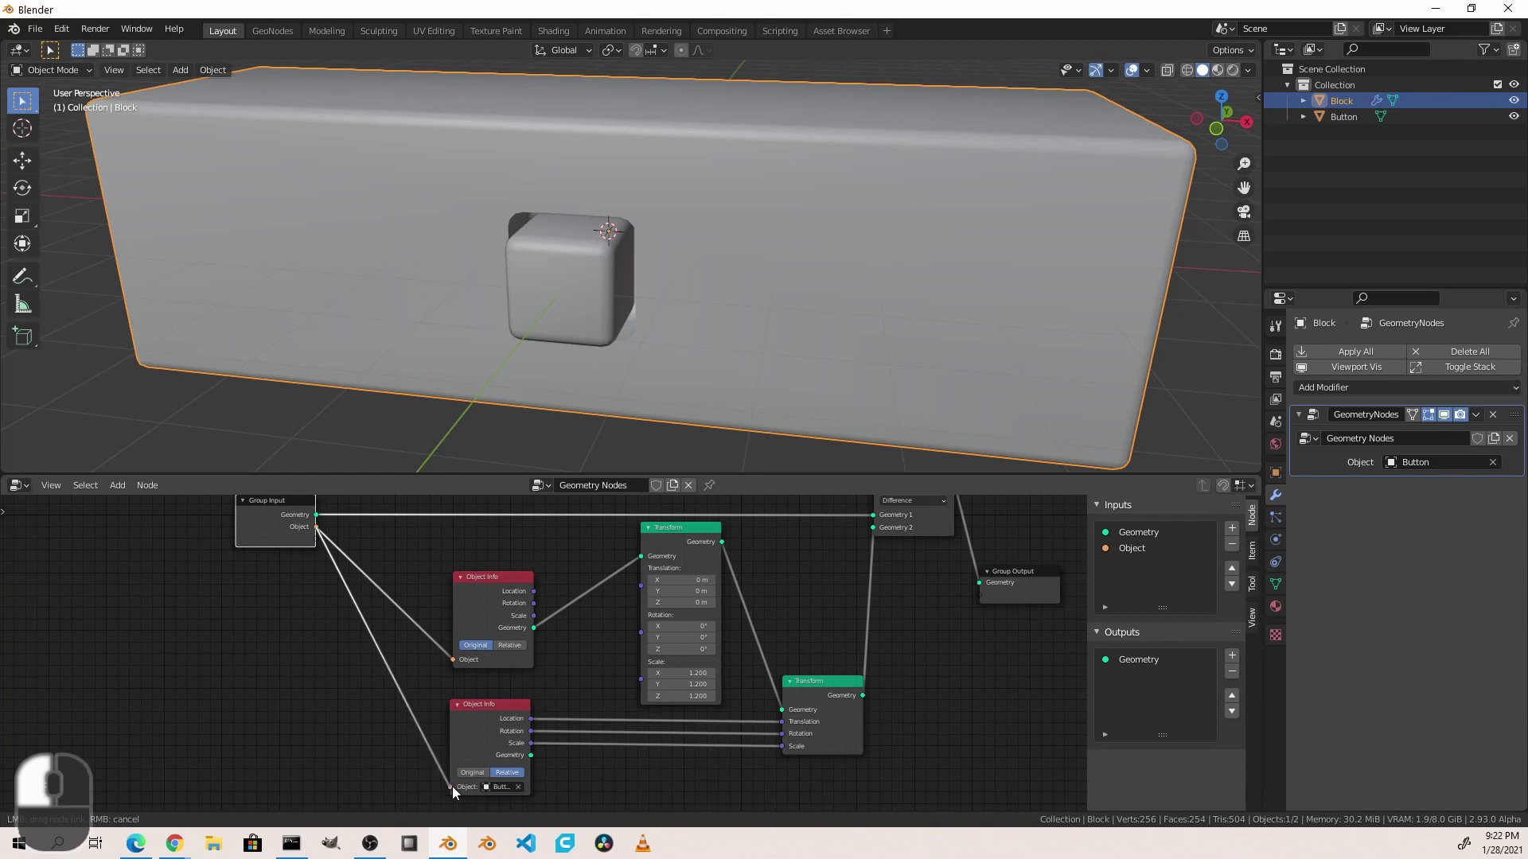